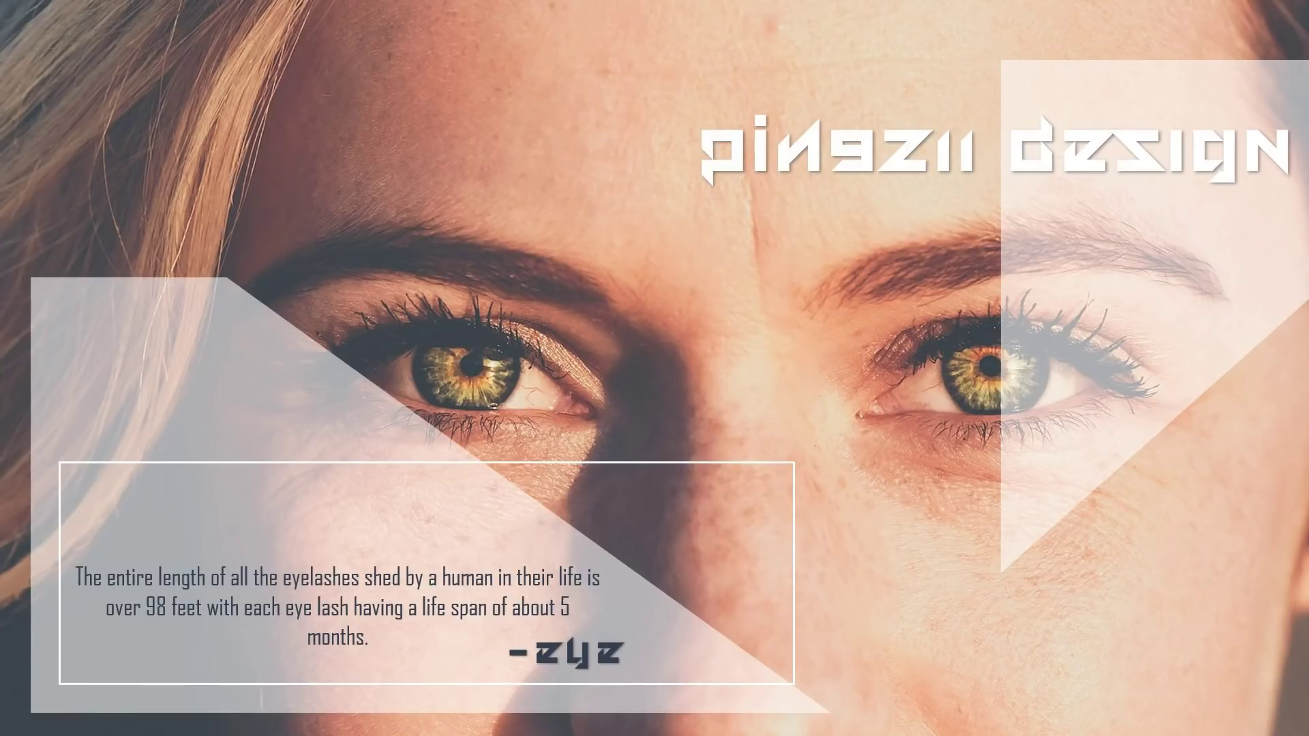
Exit the slide show and add a blank third slide to the deck.
right_click(623, 396)
click(671, 539)
click(1104, 282)
click(1125, 372)
Set the close-up eye photo as slide 3's picture background and bring up the shapes gallery.
click(71, 137)
click(675, 307)
click(1303, 162)
click(280, 92)
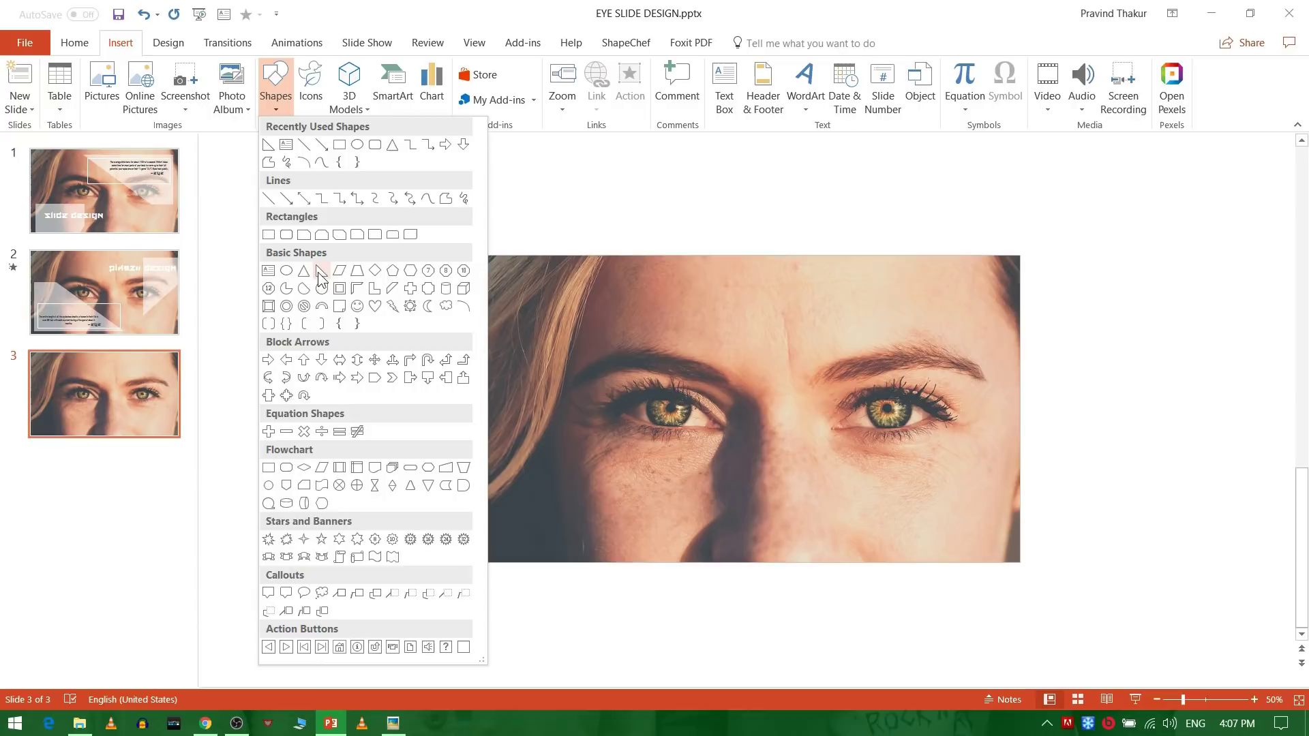
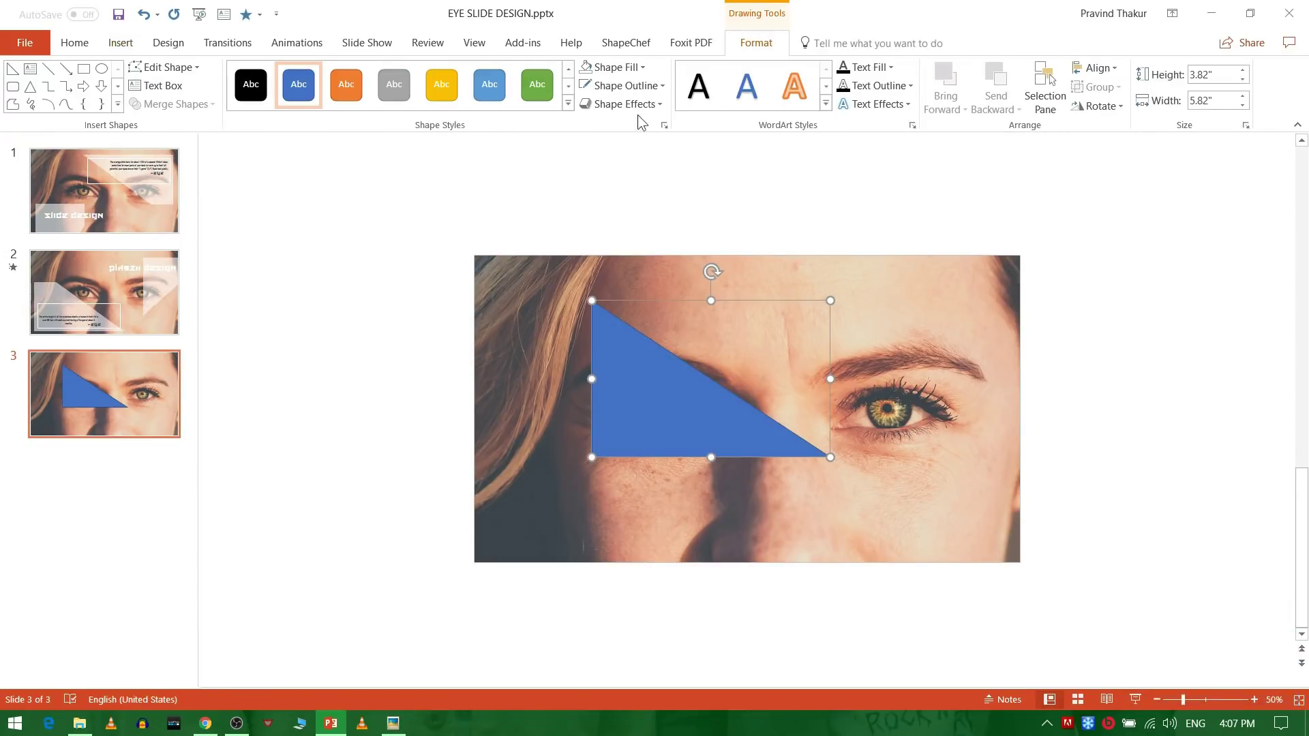
Insert a right triangle, fill it white, flip and enlarge it across the top right of the photo.
click(632, 72)
click(613, 238)
click(710, 268)
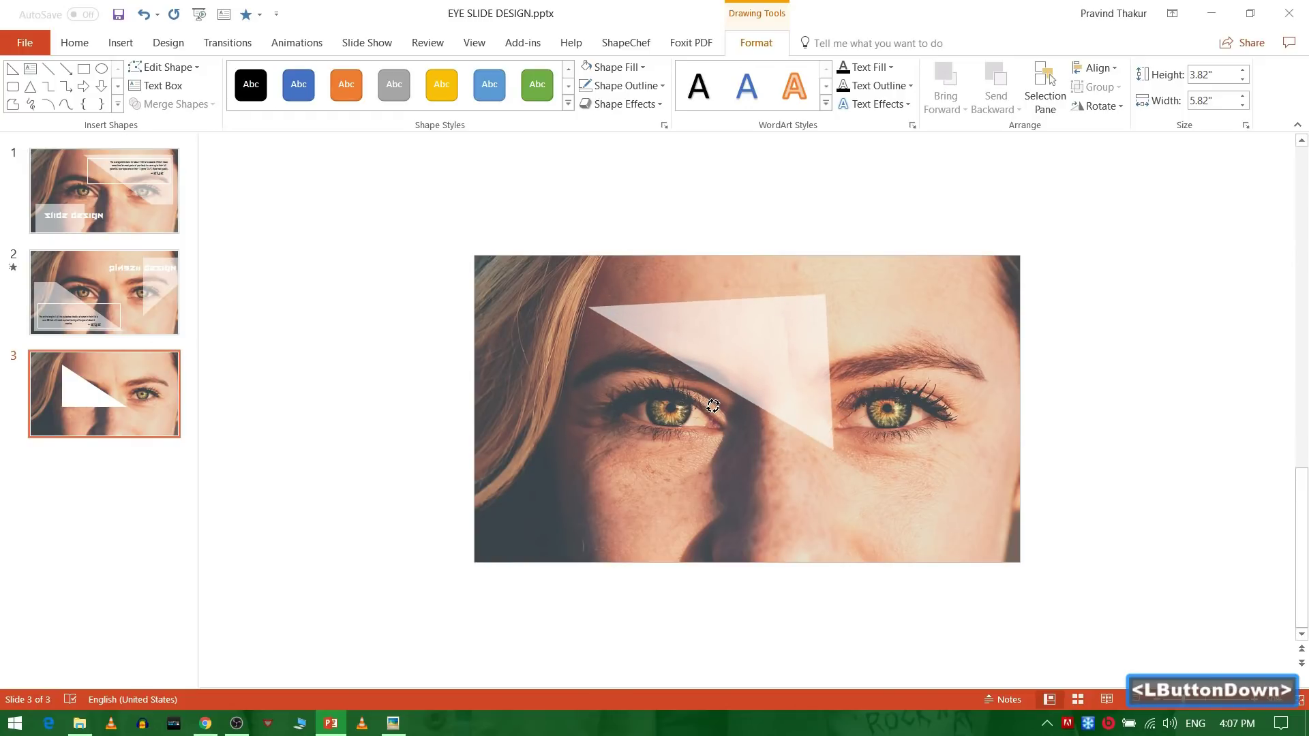
click(775, 343)
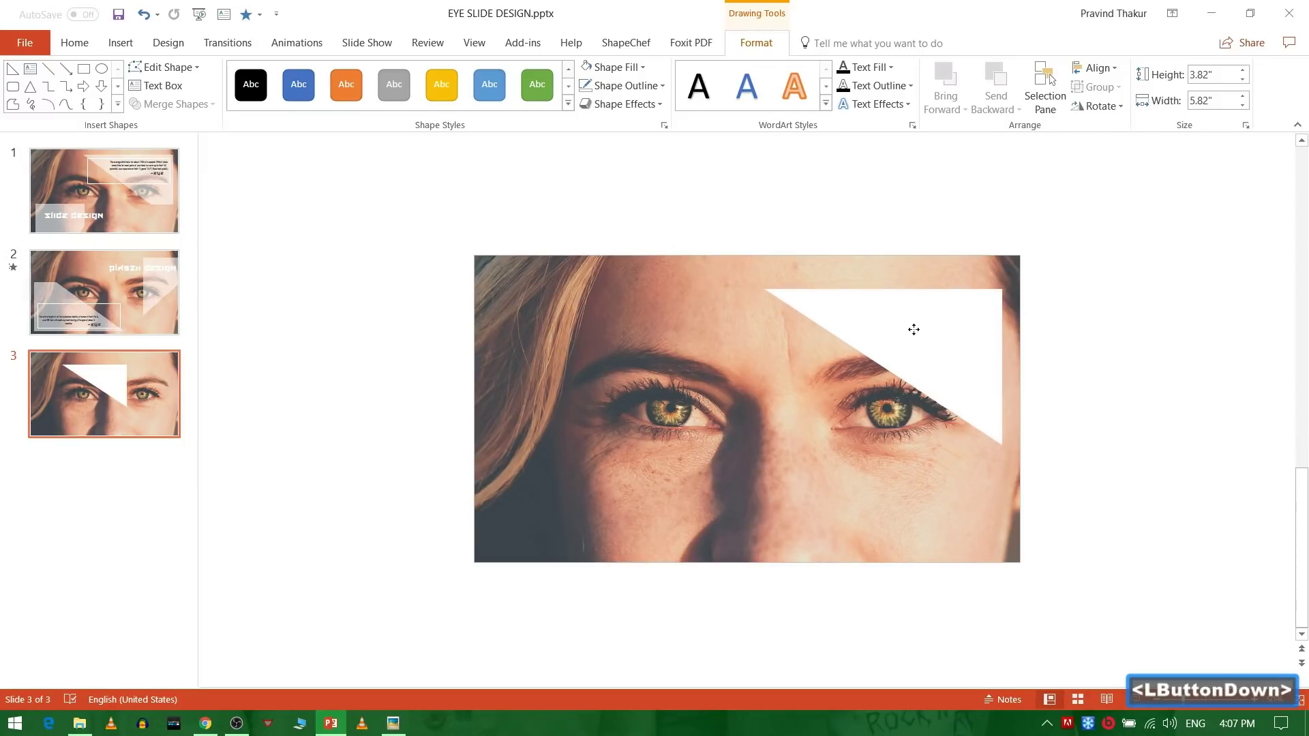
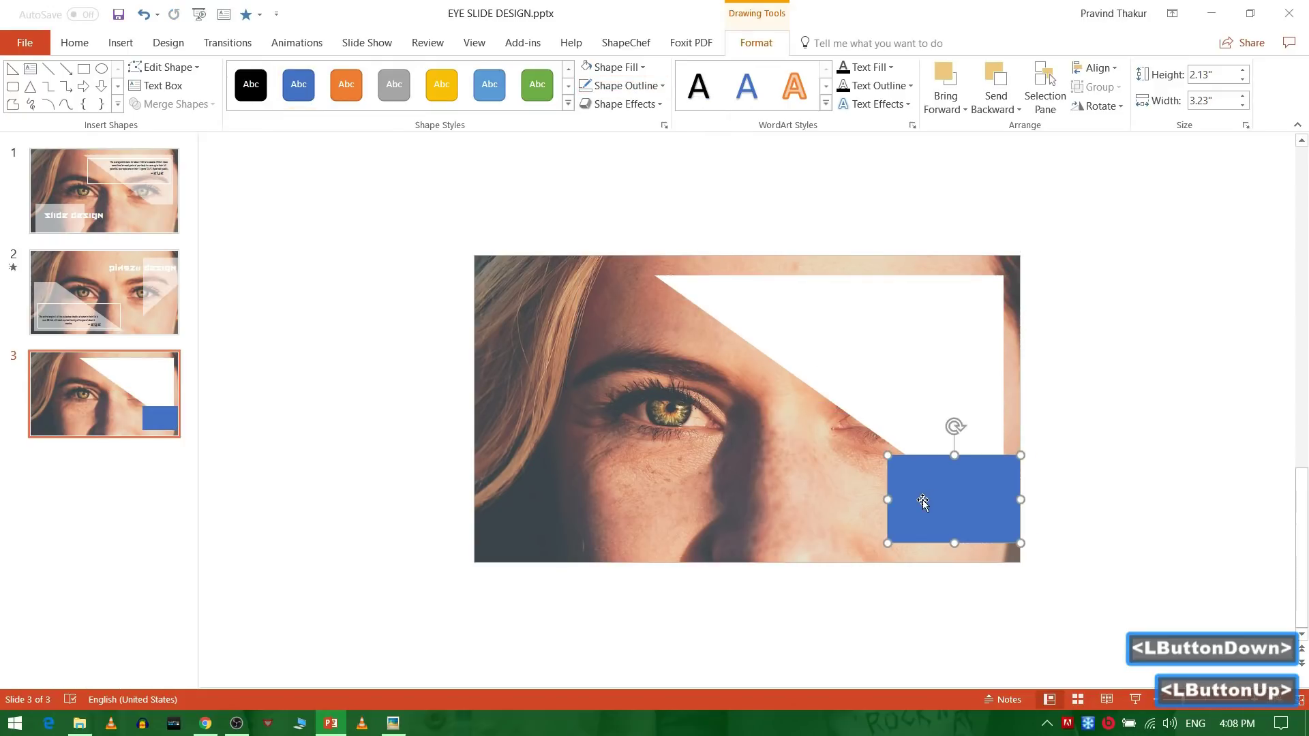
Trim the triangle's lower tip by subtracting a drawn rectangle via Merge Shapes.
click(806, 314)
click(955, 478)
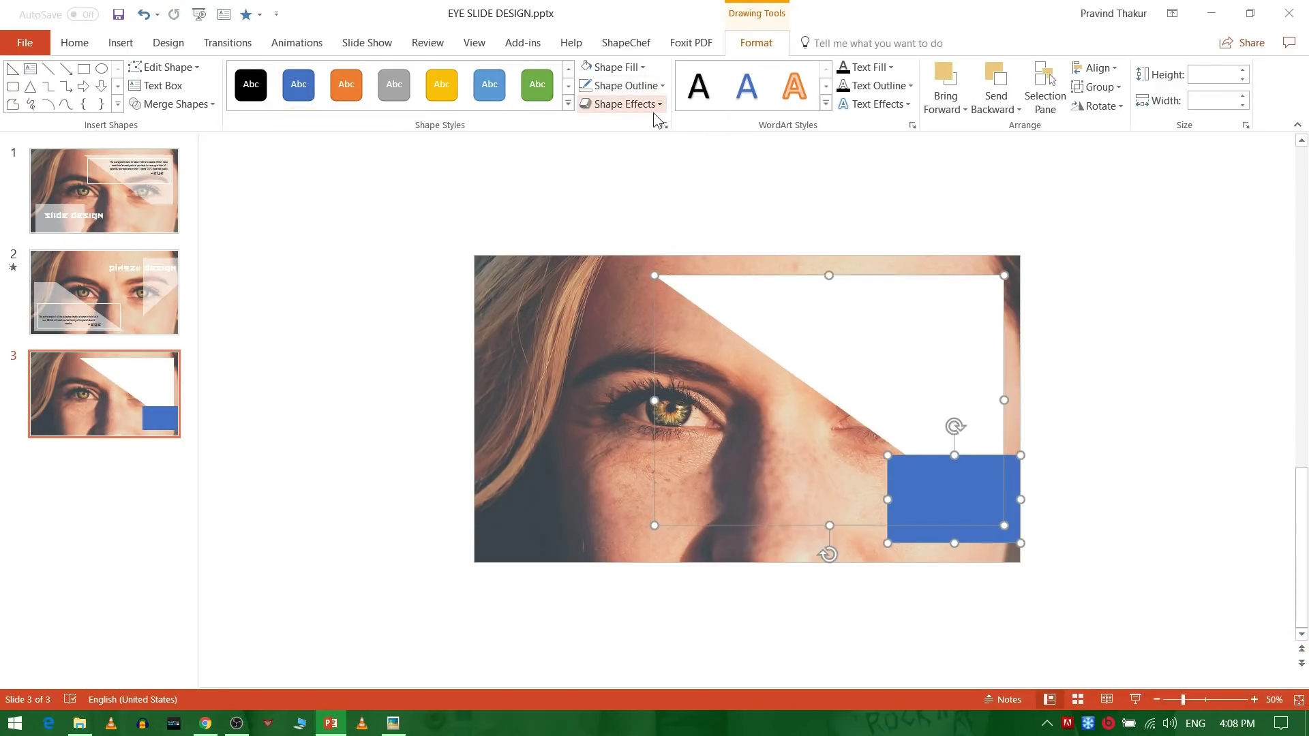
click(760, 47)
click(202, 113)
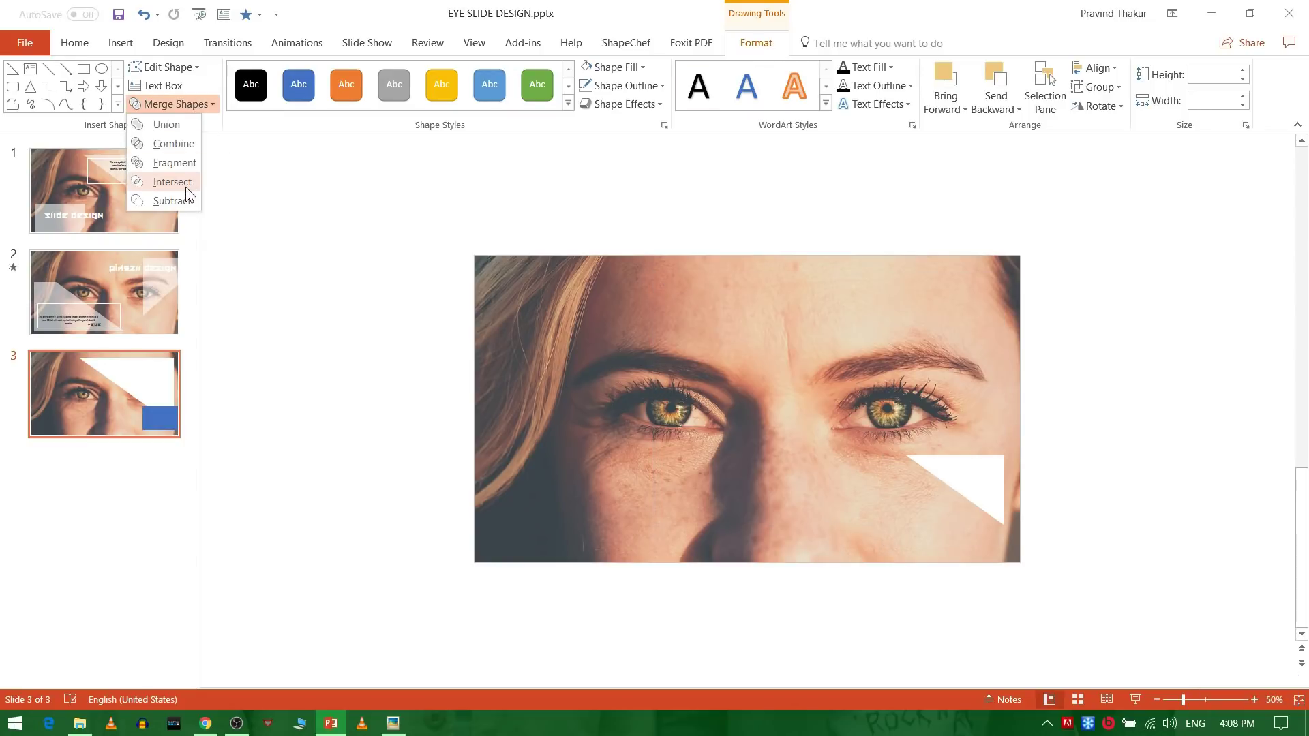
click(180, 208)
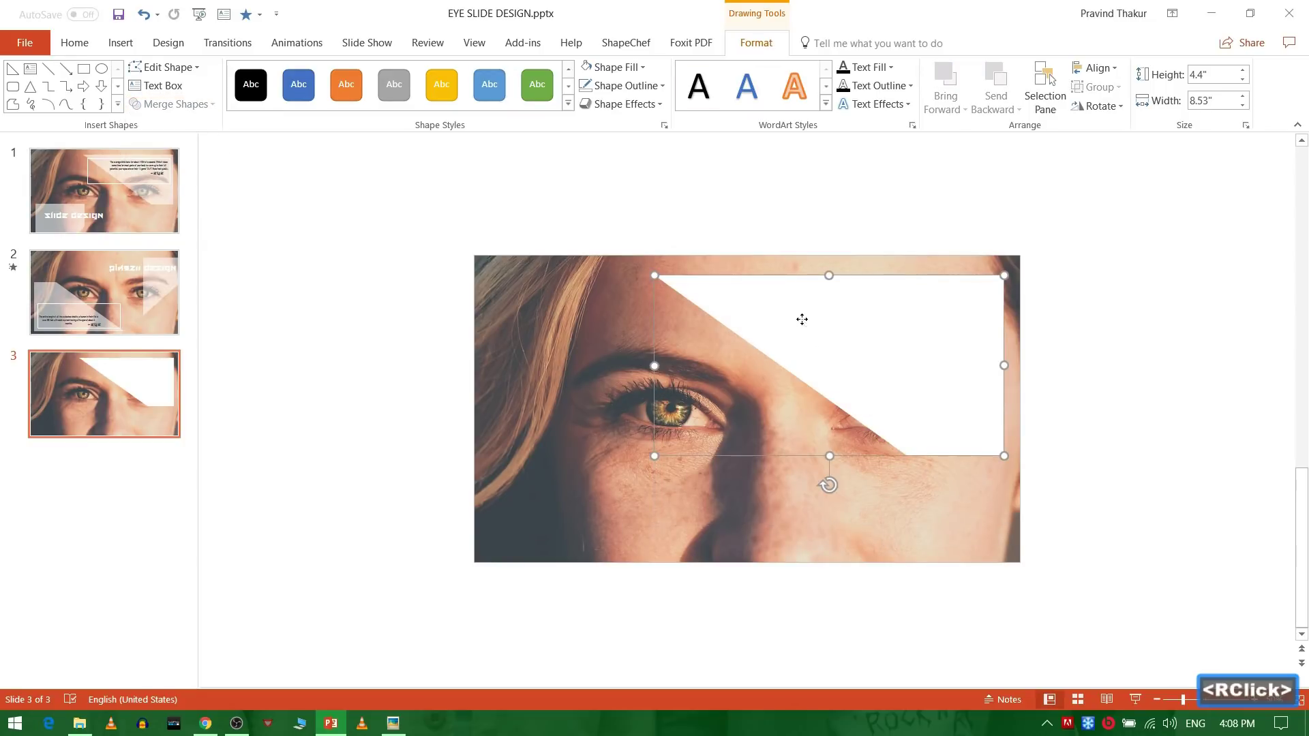
Set the white triangle's fill transparency to 50% in Format Shape.
right_click(860, 616)
click(860, 617)
click(1175, 422)
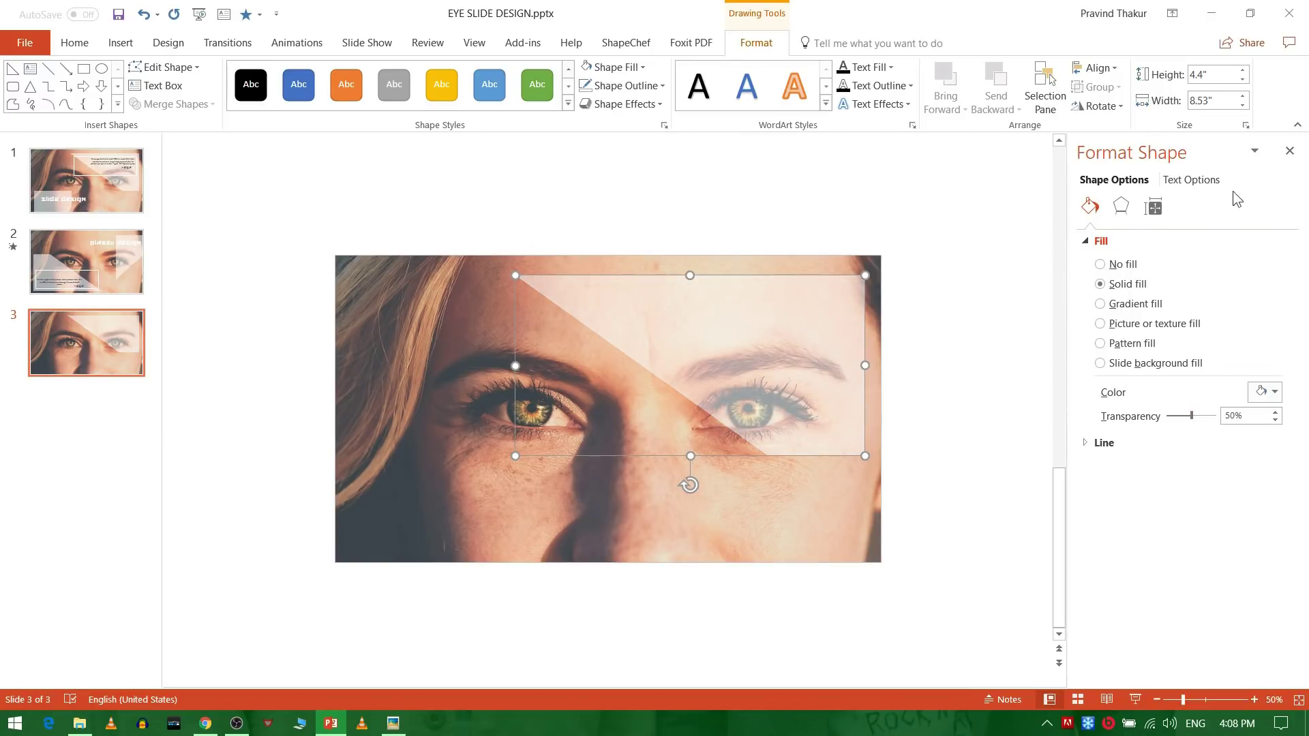
click(1296, 157)
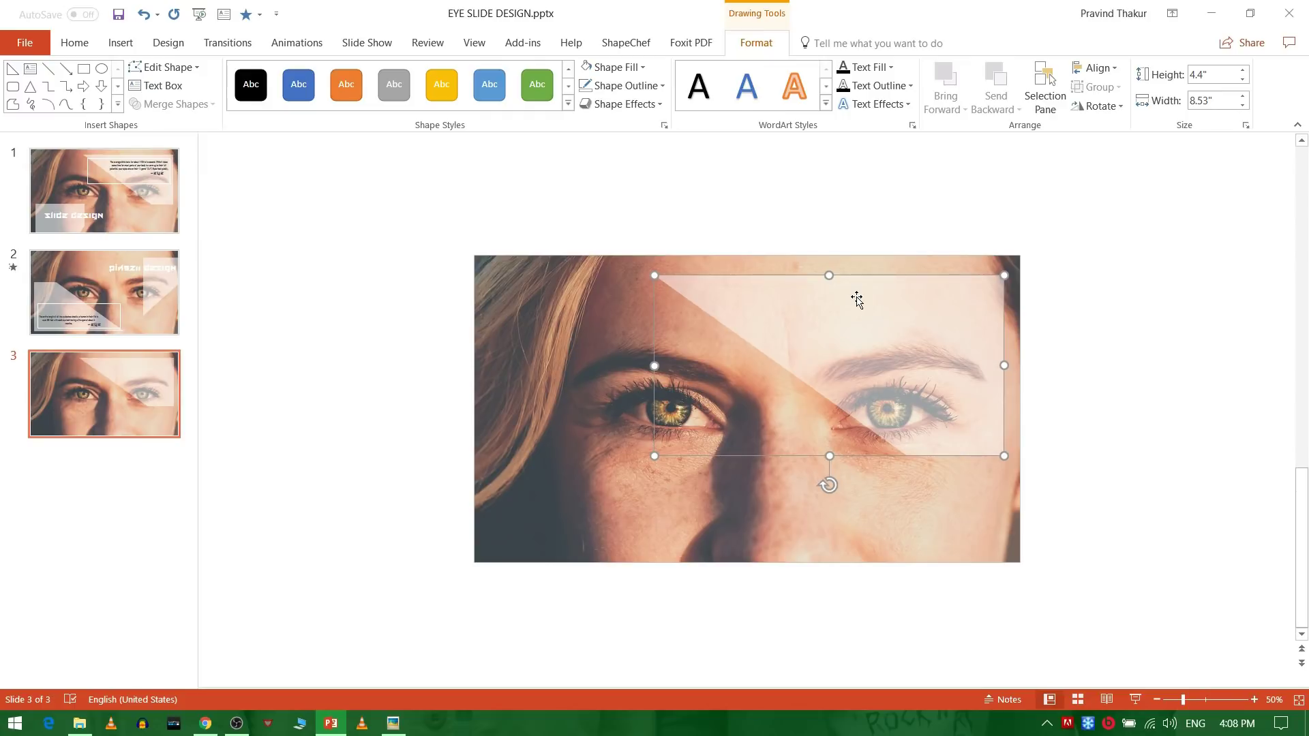
Duplicate the translucent triangle and move the copy toward the lower left.
click(857, 298)
key(ctrl+d)
click(857, 297)
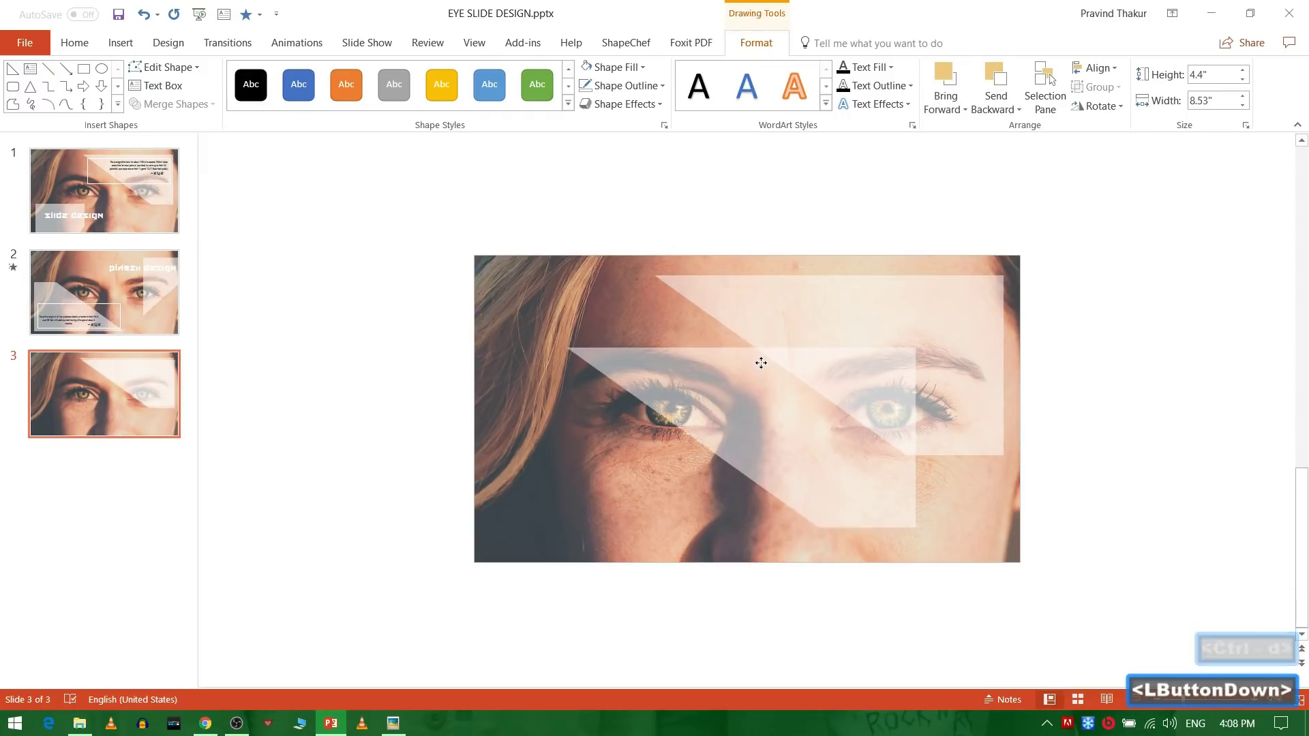
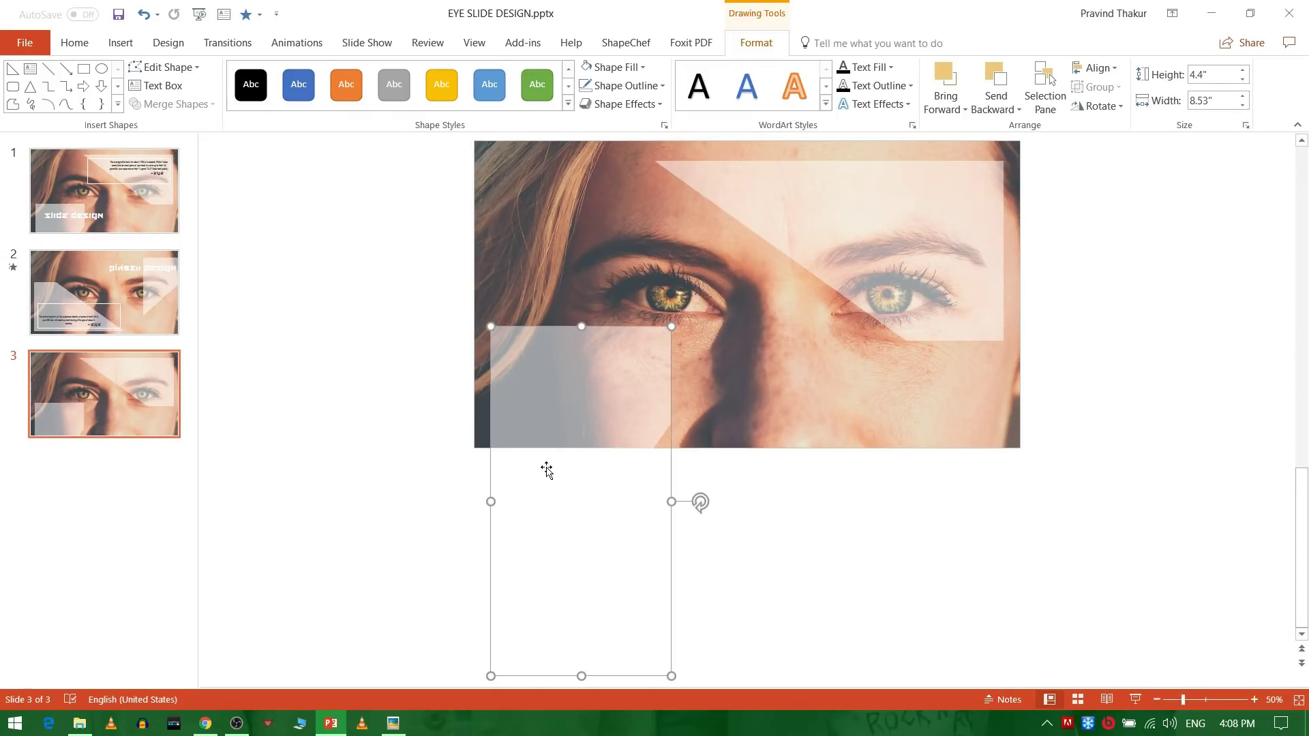
Copy the blink quote, '-xyz' signature and title from slide 1 and paste them onto slide 3.
click(386, 409)
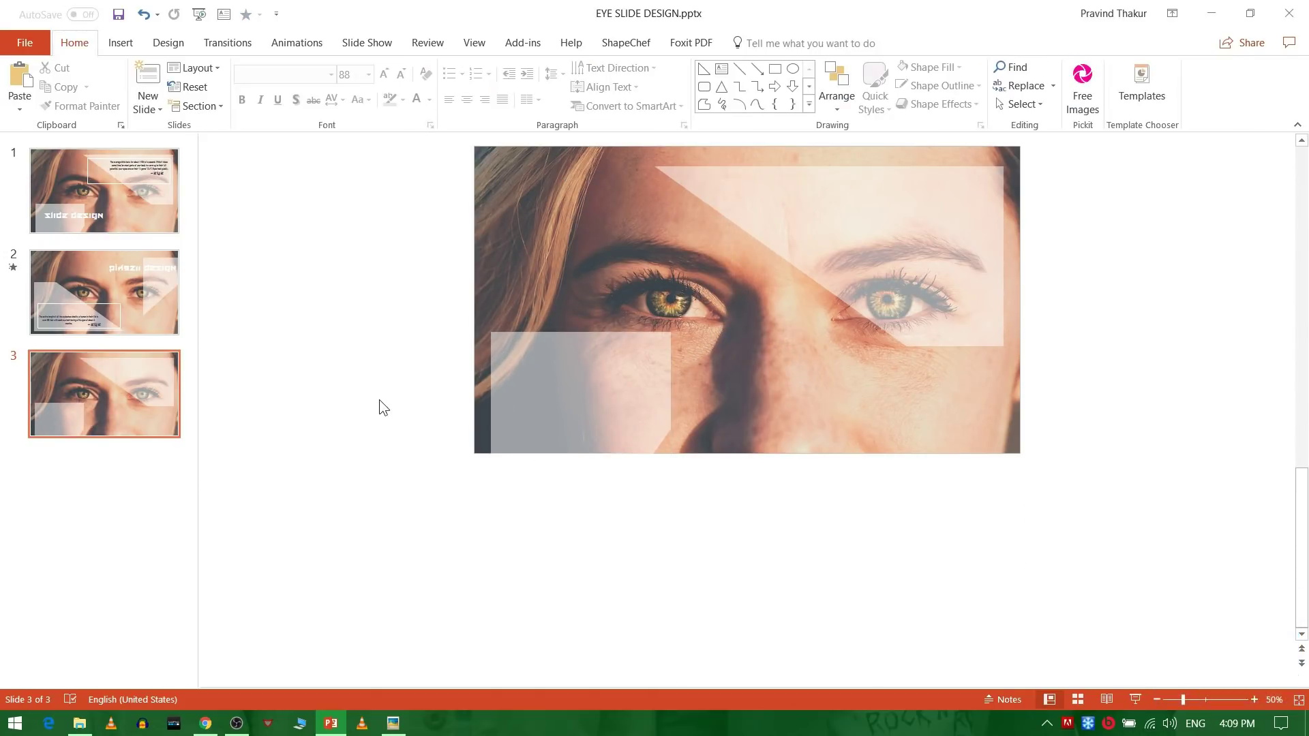
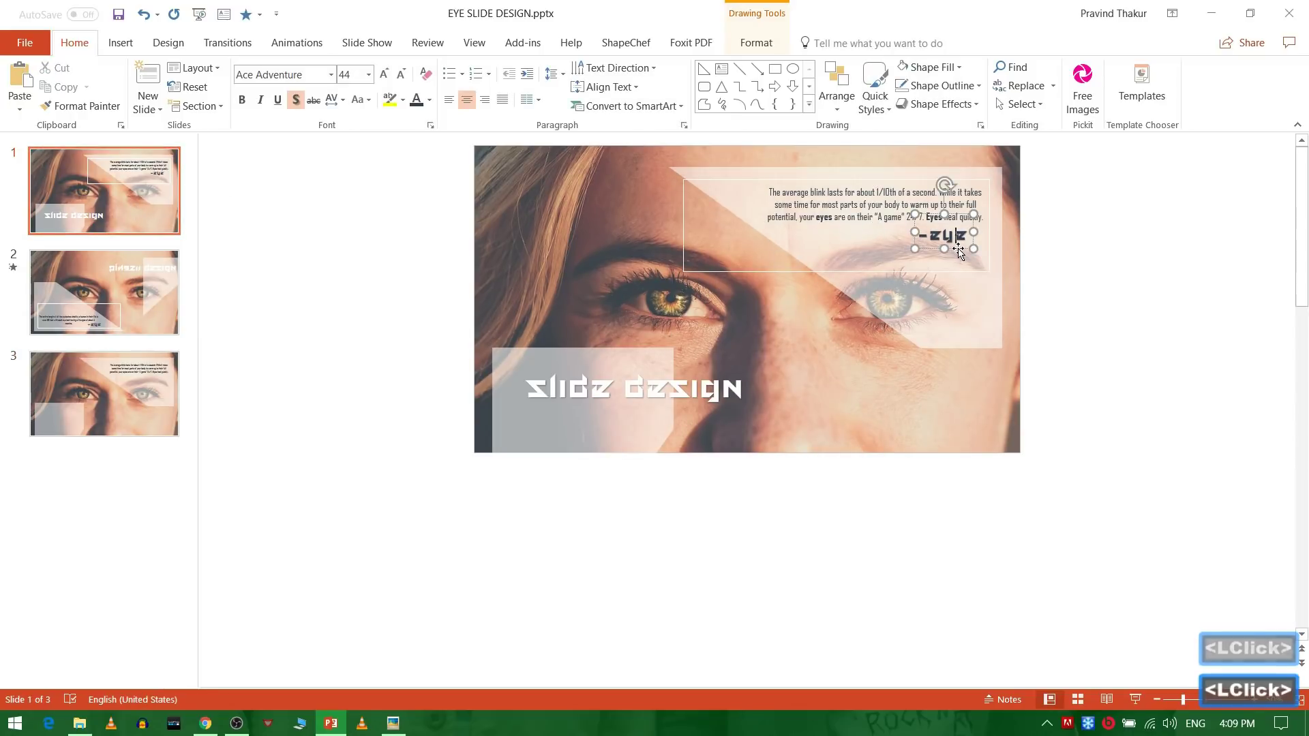
key(ctrl+c)
click(116, 408)
key(ctrl+v)
Position the pasted quote above the translucent triangle on slide 3.
click(960, 250)
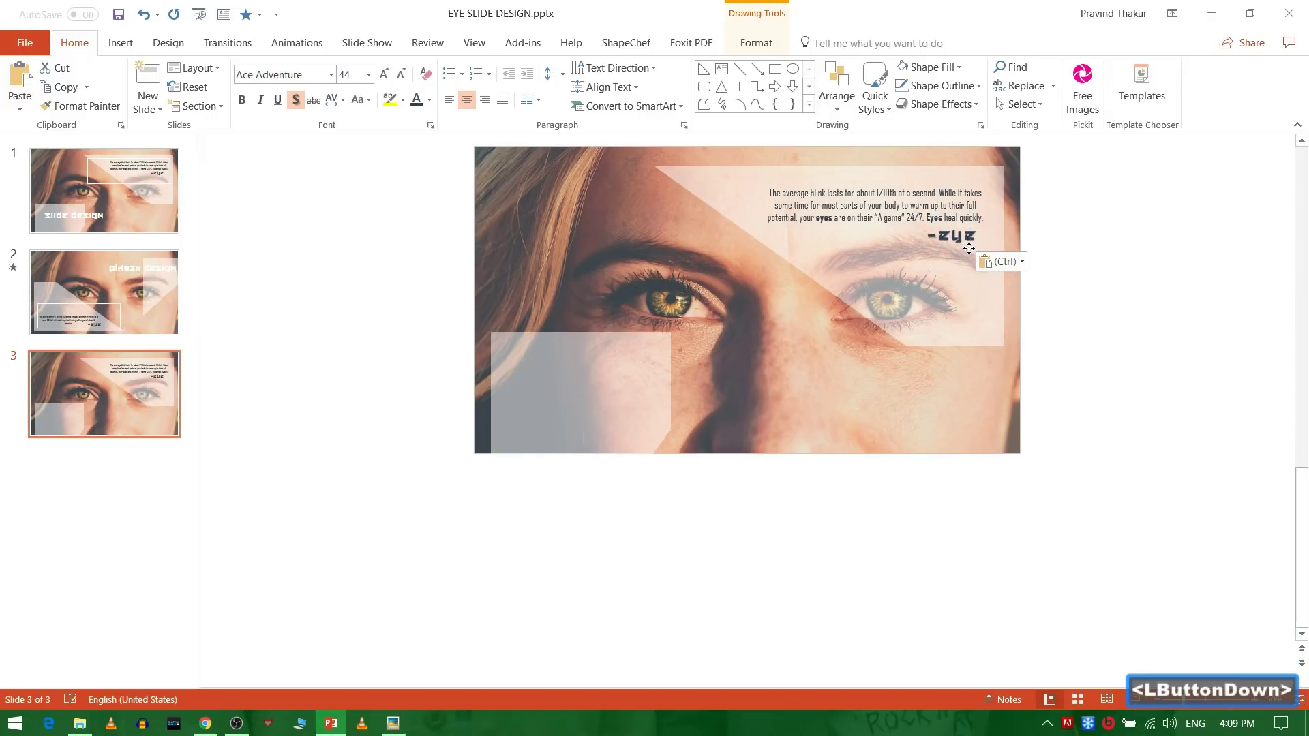
click(1207, 302)
click(123, 50)
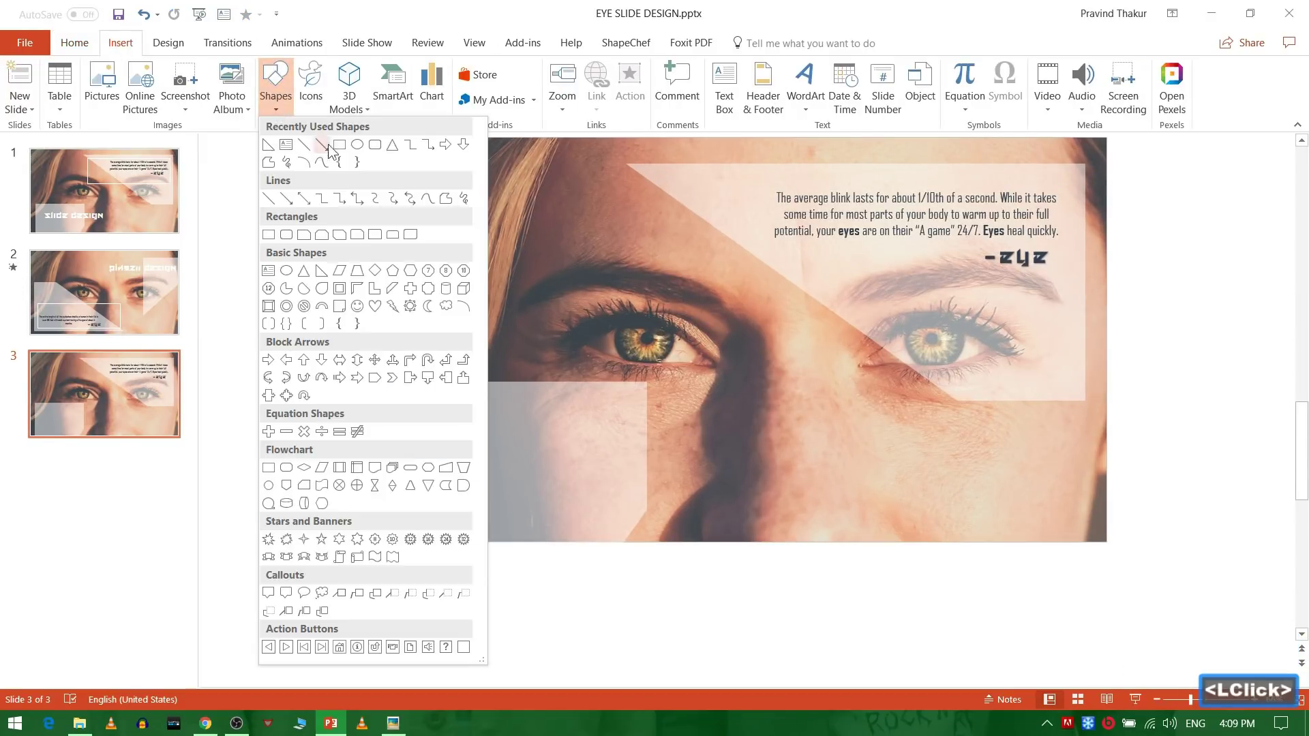
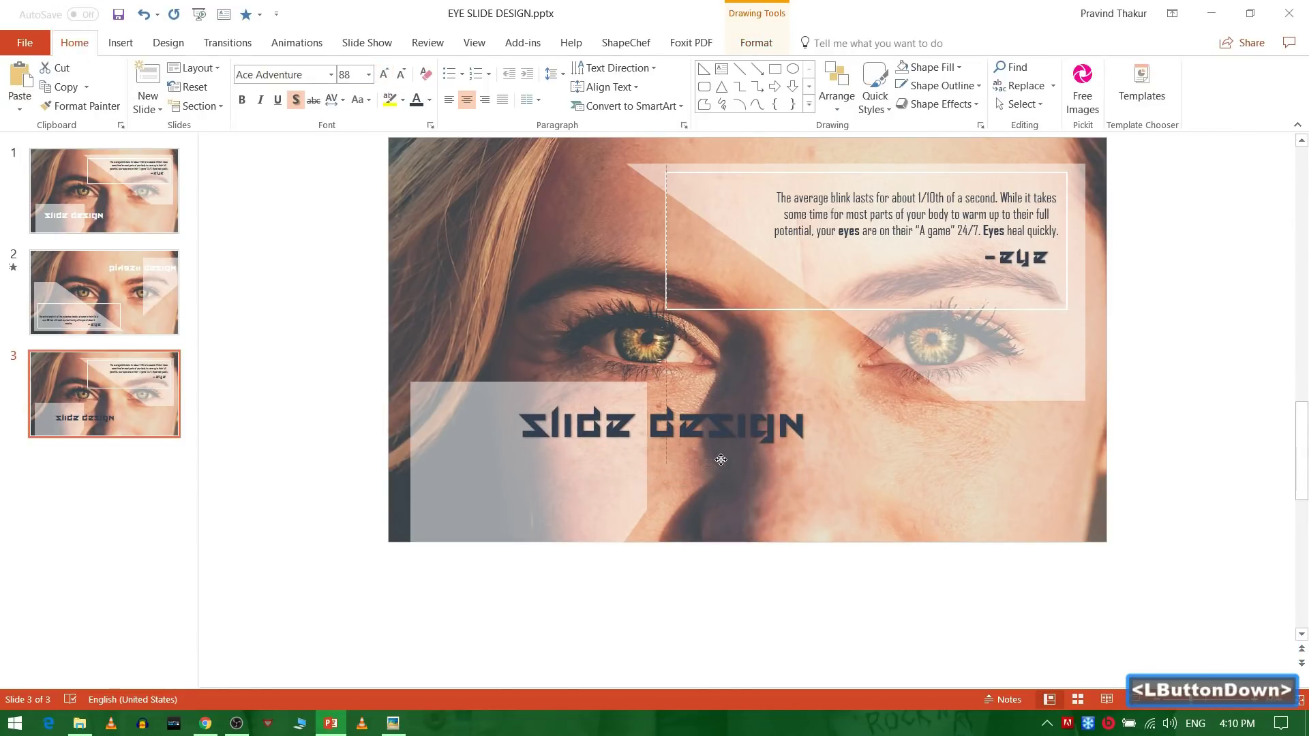
Colour the 'slide design' title white and check it in a full-screen preview.
click(434, 106)
click(437, 110)
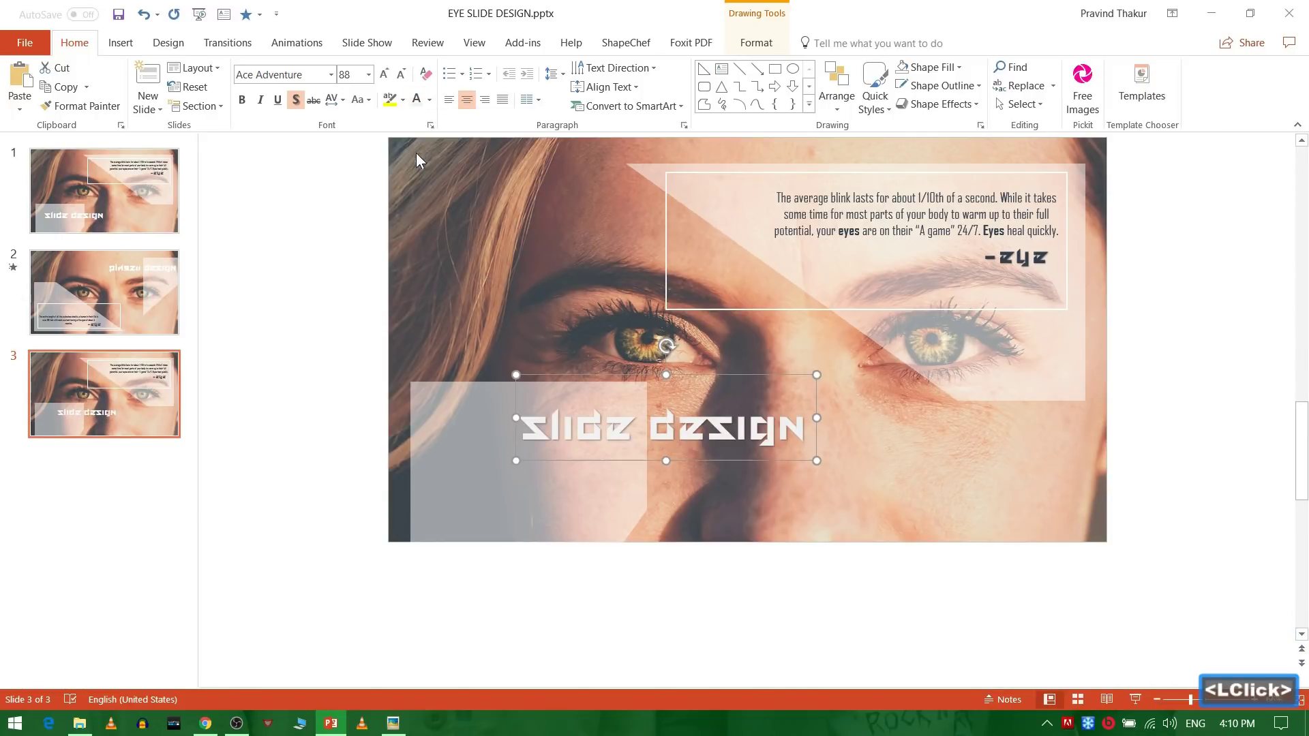
key(shift+F5)
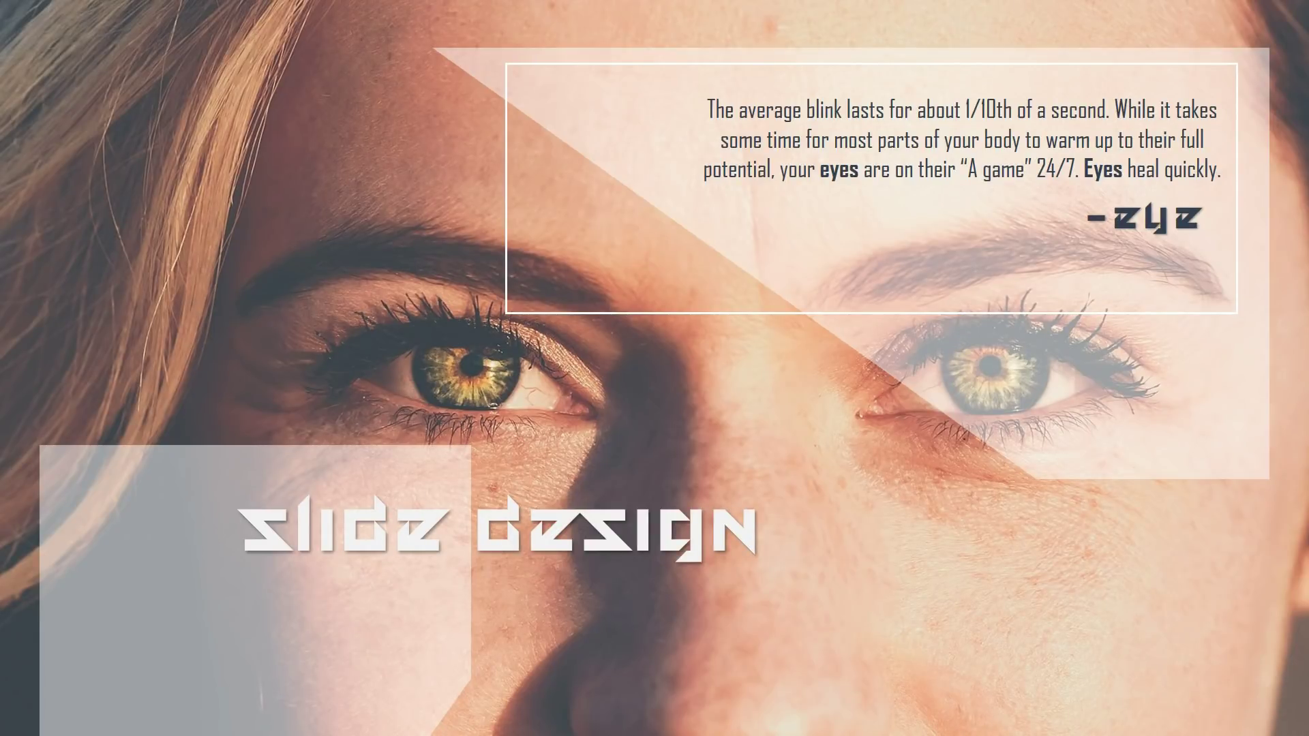
key(Escape)
Duplicate slide 3 into a fourth slide.
click(107, 394)
key(ctrl+d)
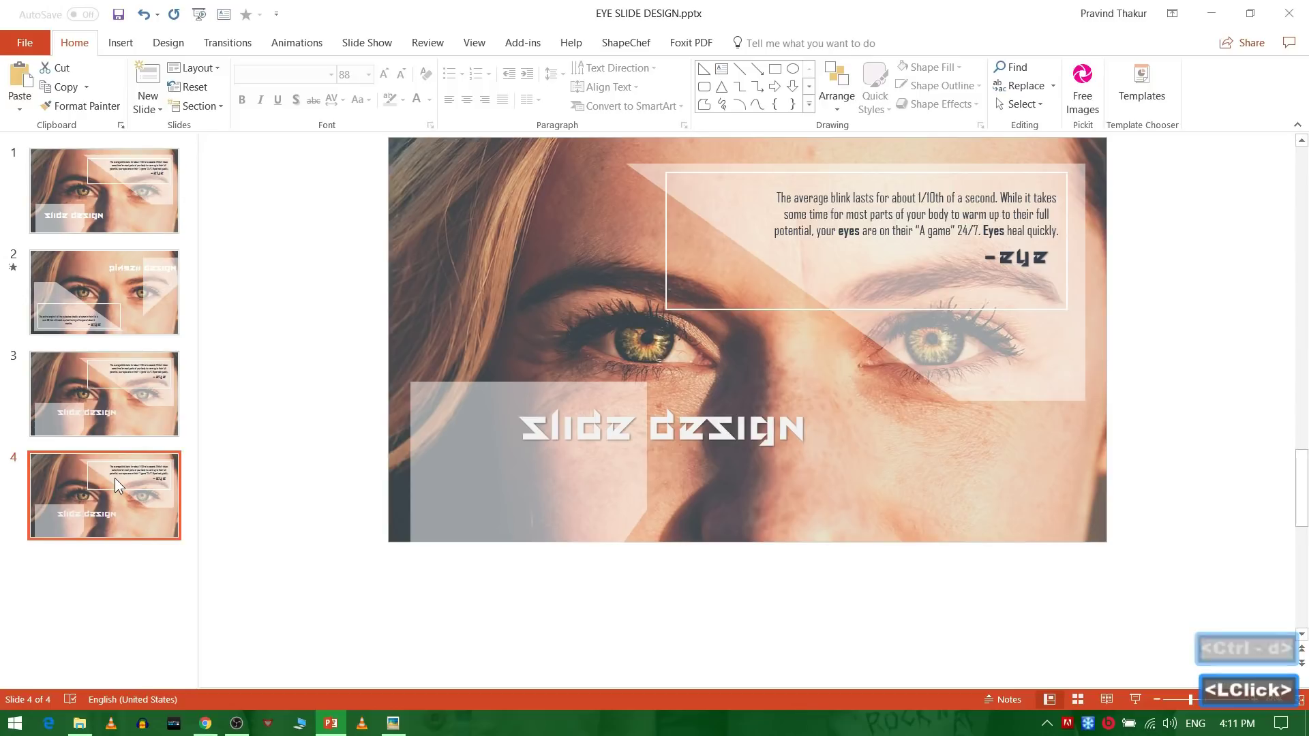
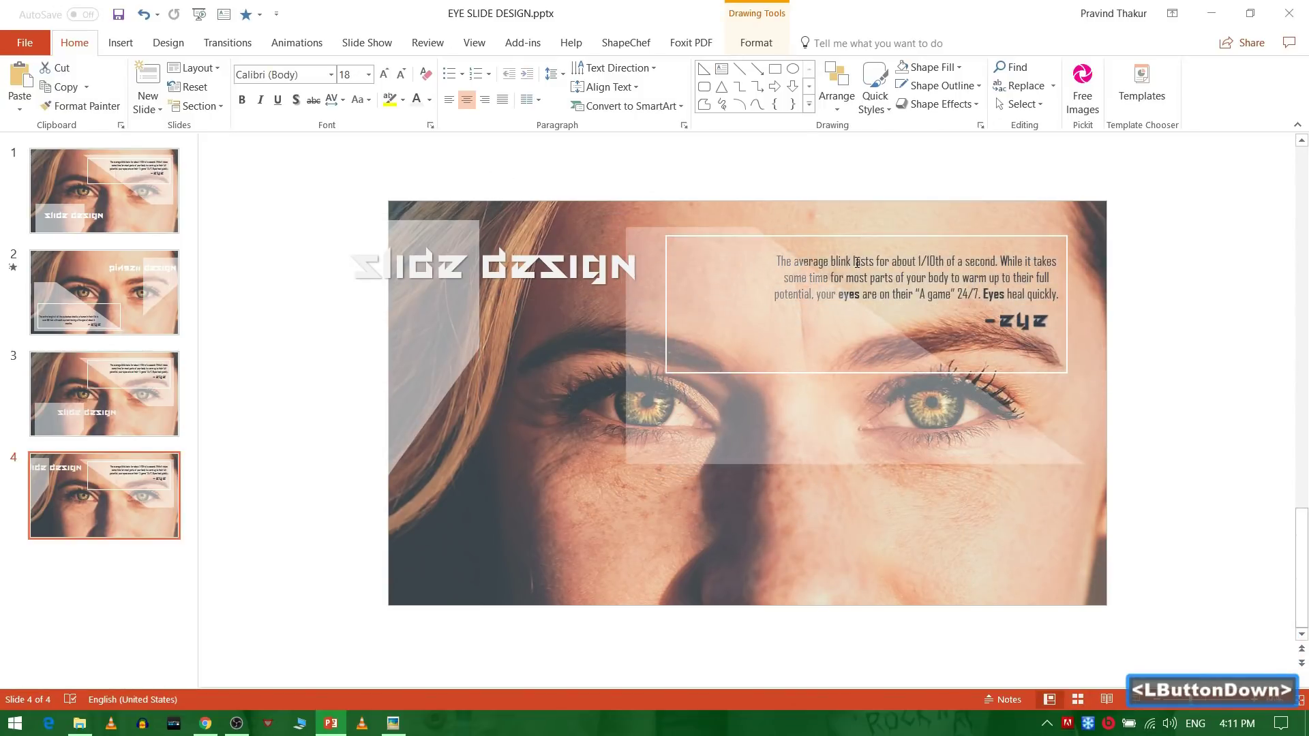
Move the triangles and eyelash-length quote to lower left and retype a white title at upper right.
click(668, 414)
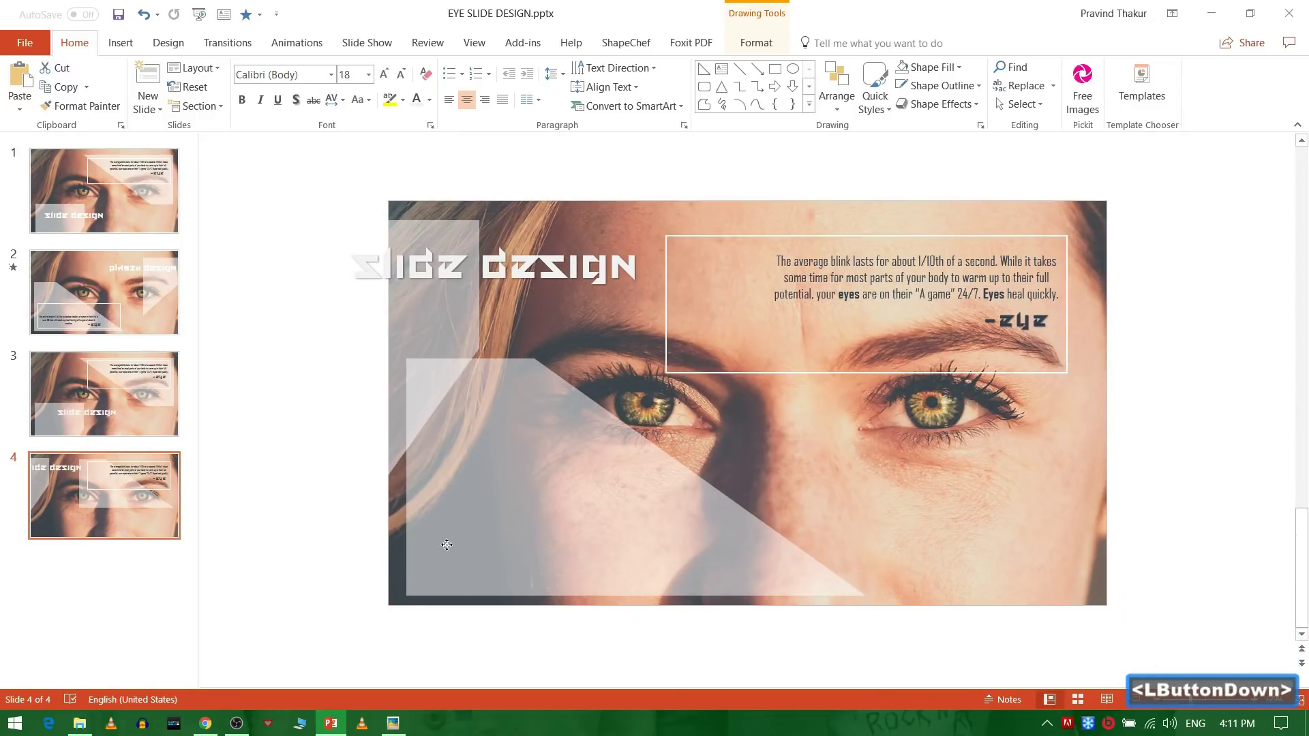
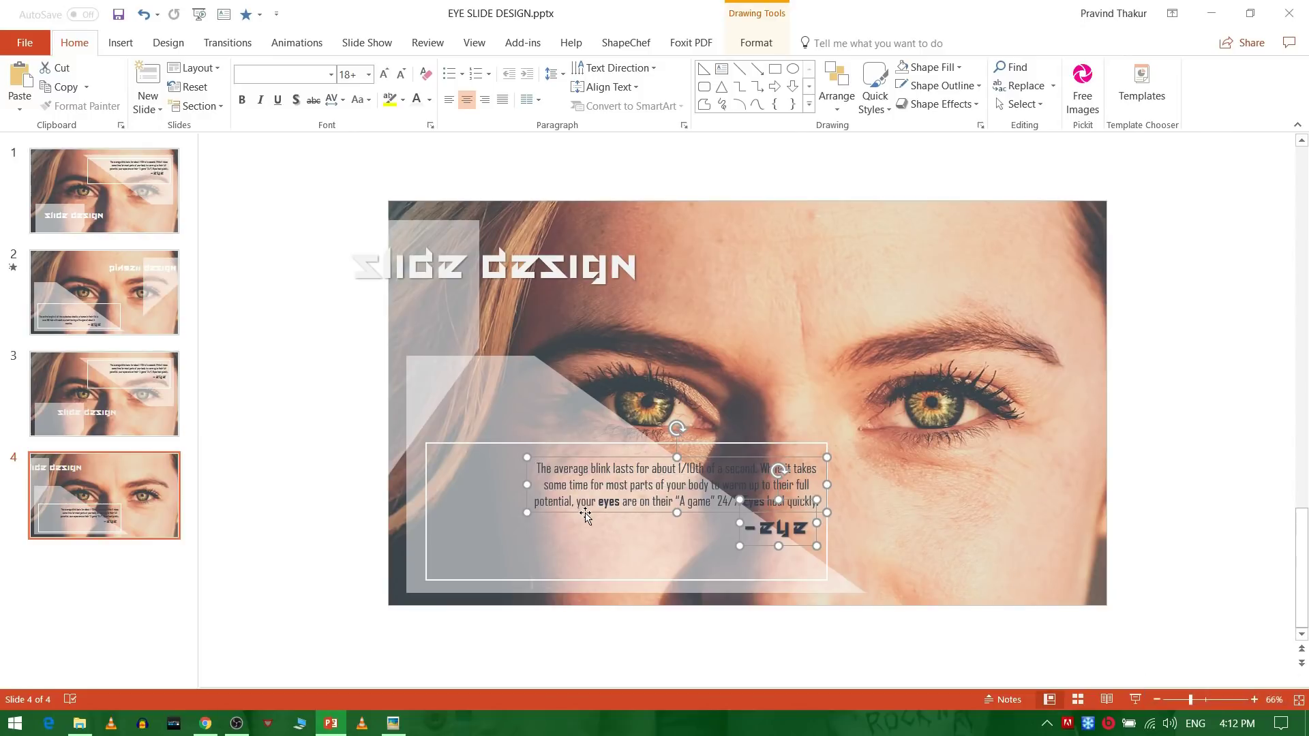
click(548, 533)
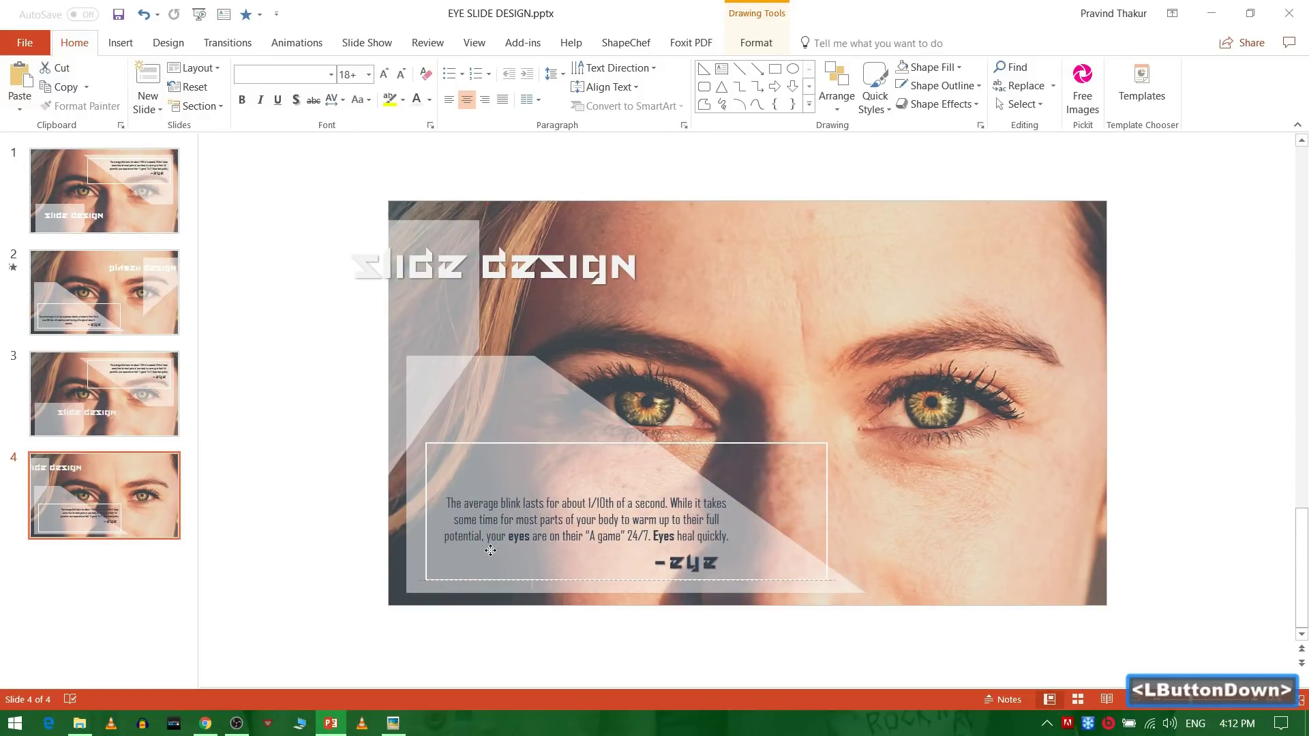
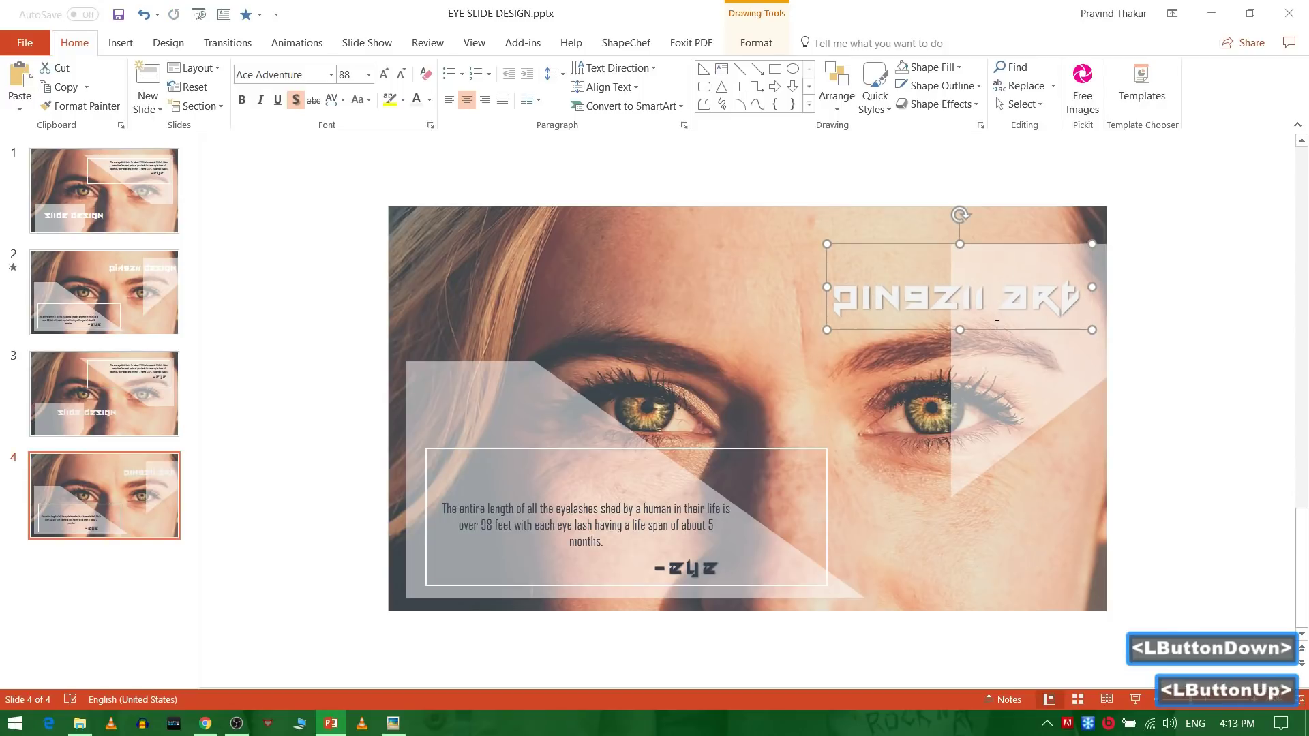
click(1187, 427)
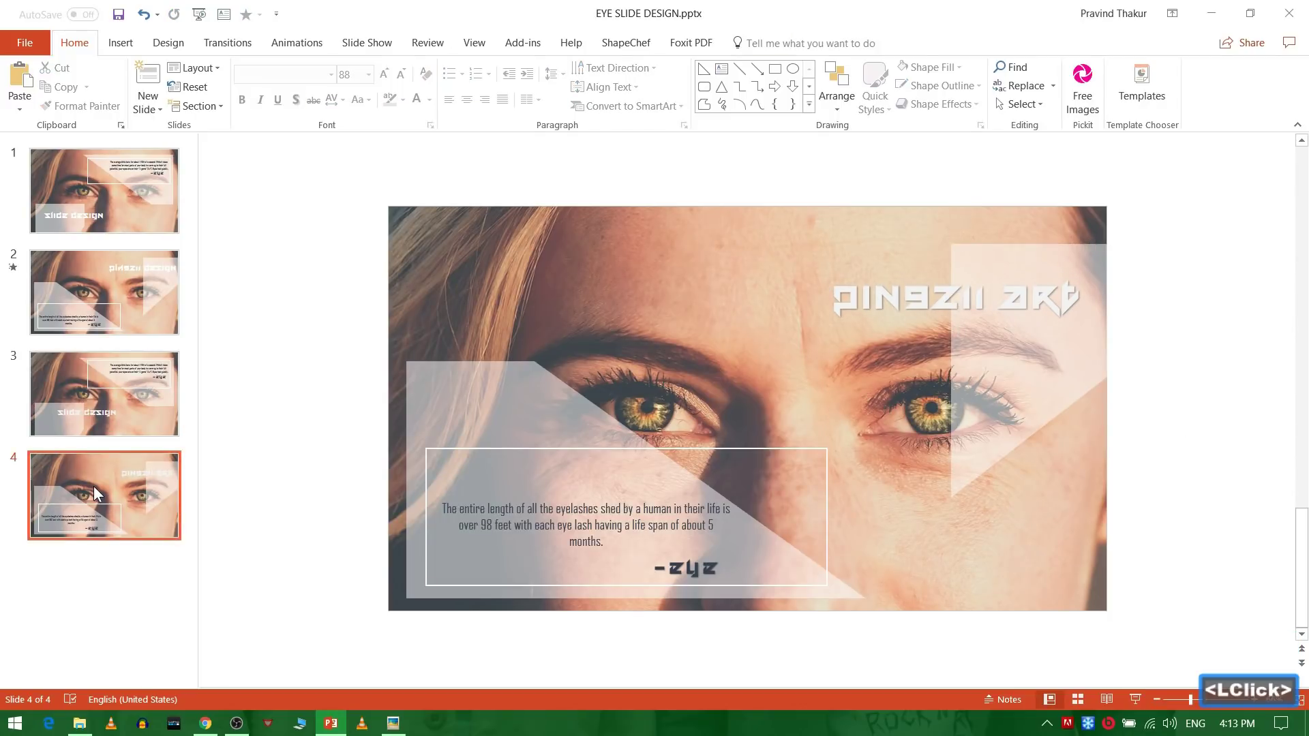
Apply a Morph transition with the Characters effect option to slide 4 and play it.
double_click(240, 44)
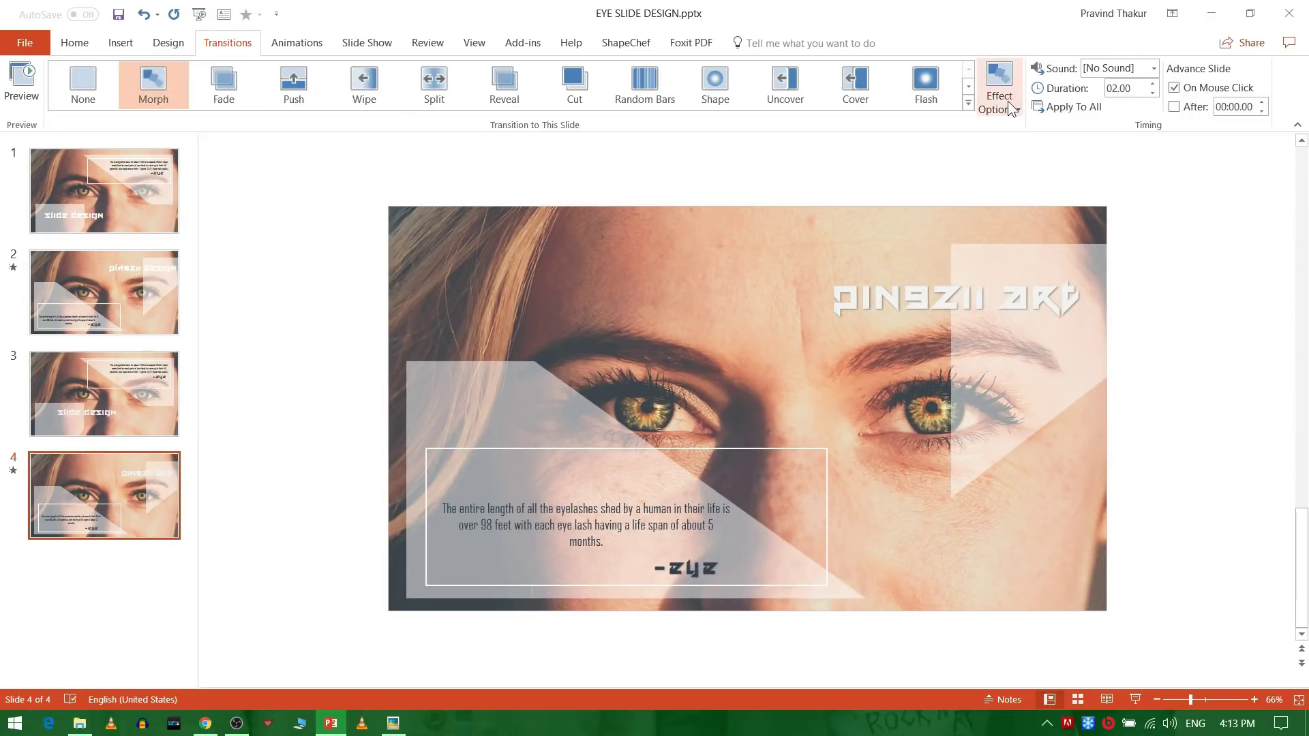
click(1015, 110)
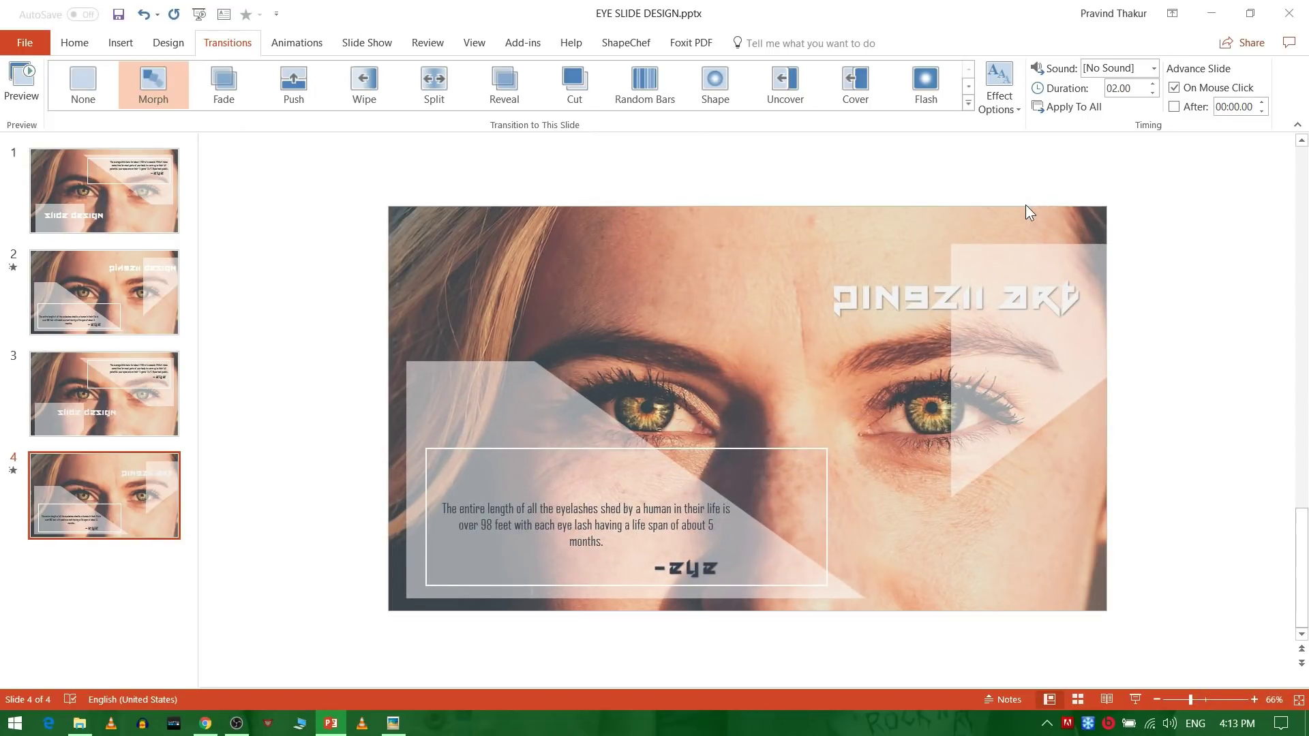
click(304, 440)
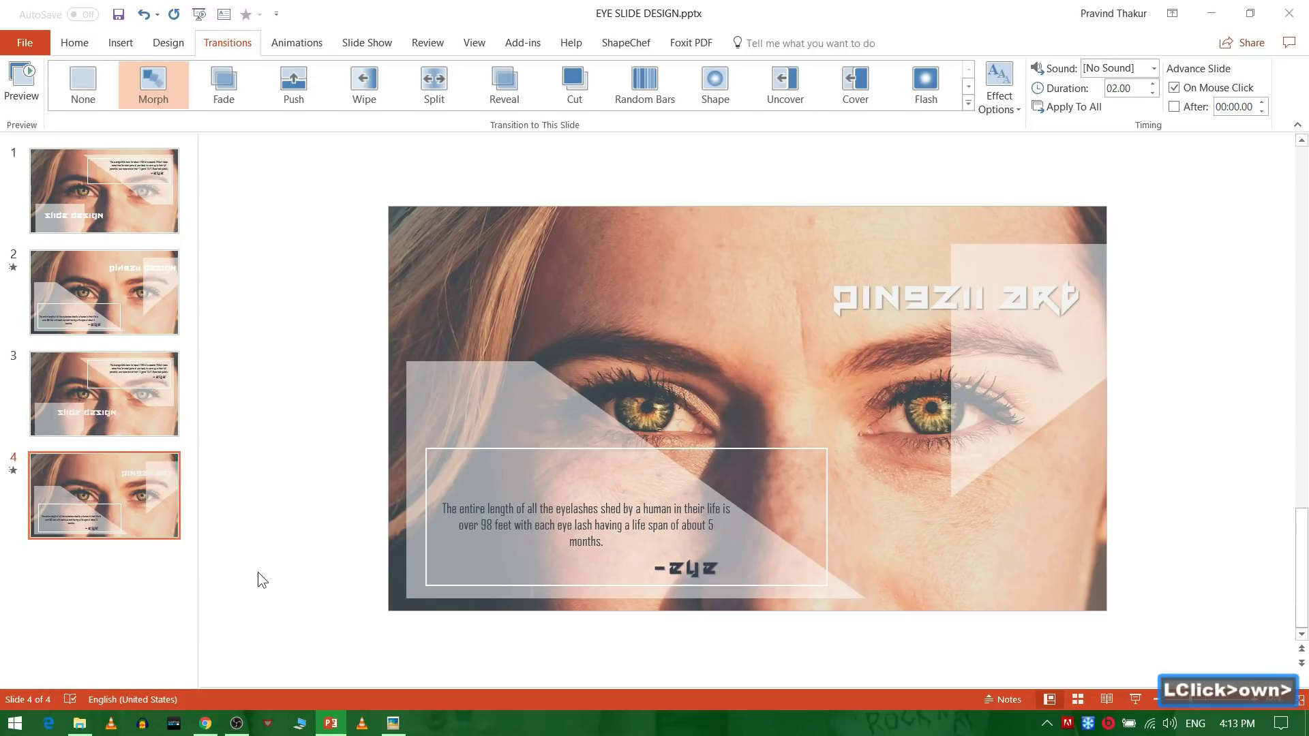